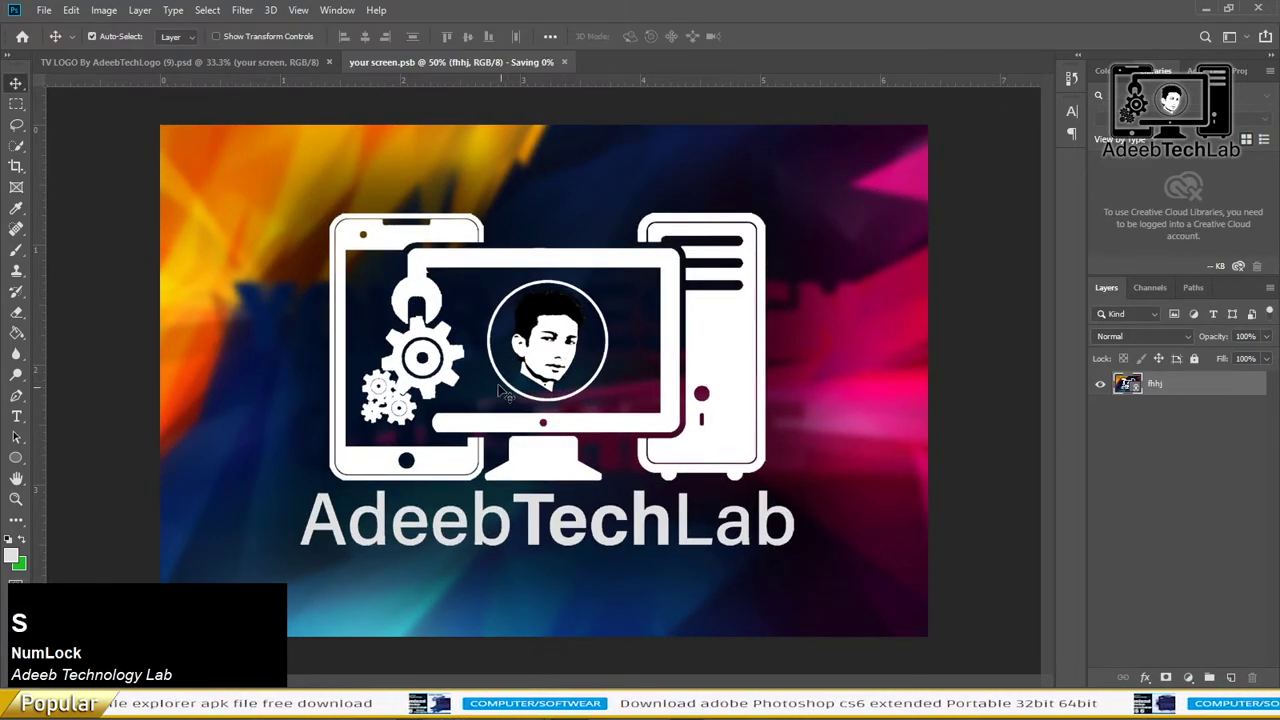
# Save the smart object so the AdeebTechLab logo appears on the TV screen.
pyautogui.press('s')
# Start saving the finished TV mockup as a JPEG copy.
pyautogui.click(258, 67)
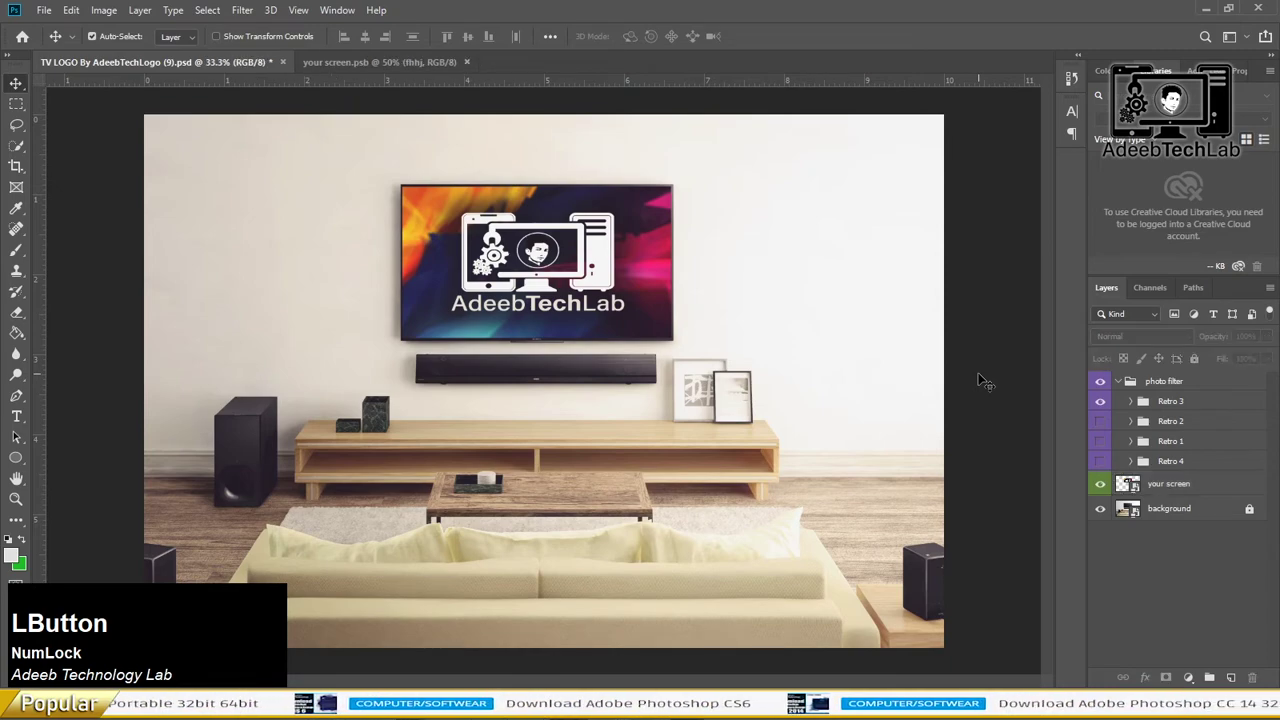
pyautogui.press('s')
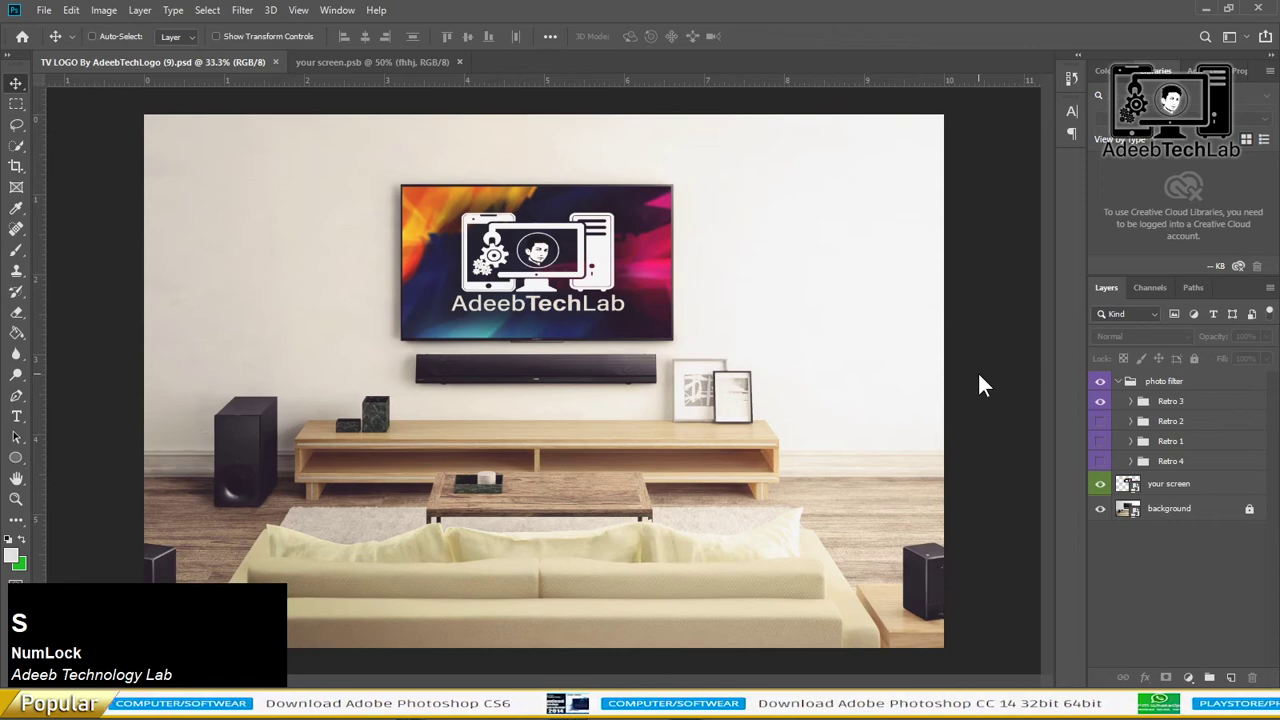
pyautogui.click(302, 327)
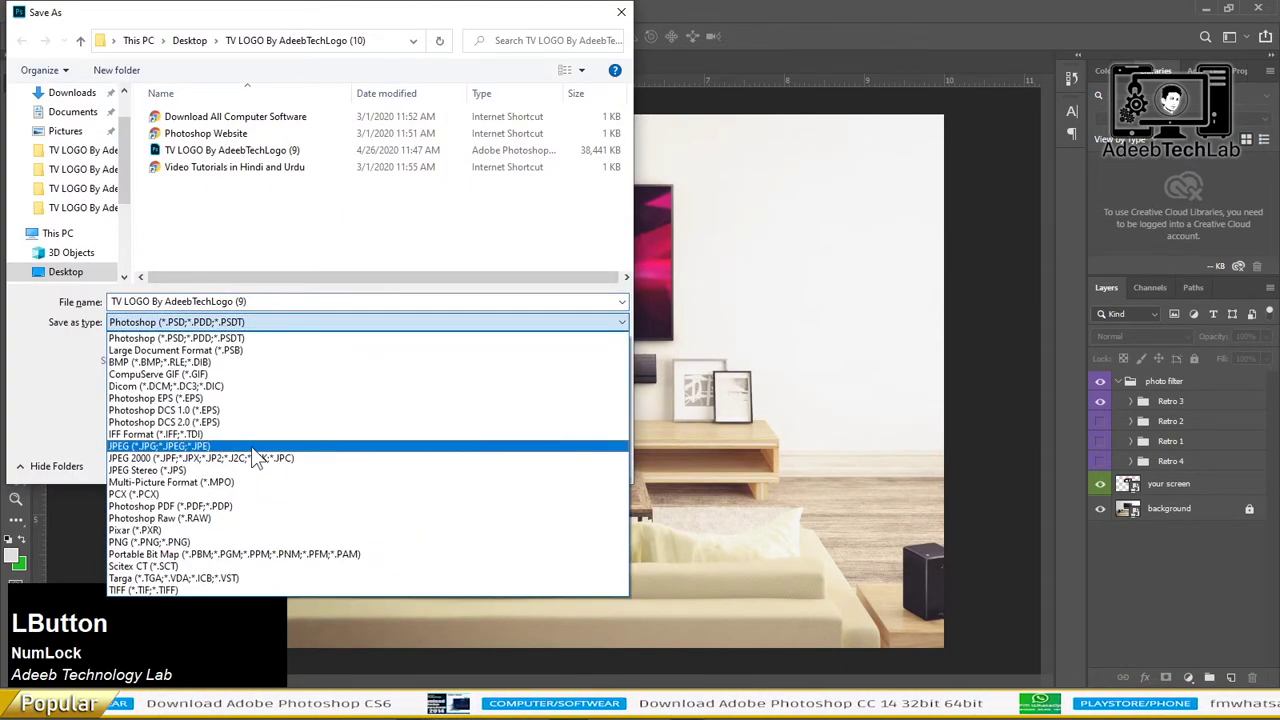